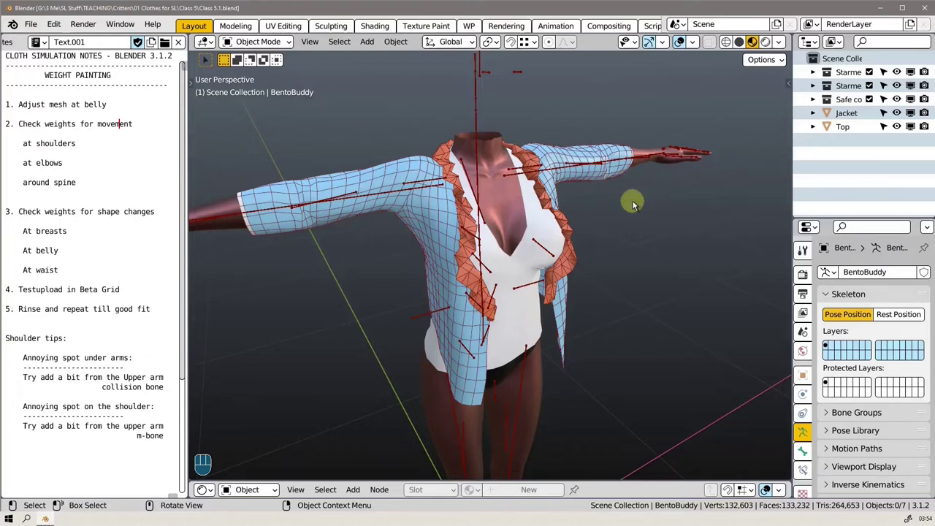
Step: Orbit and zoom around the clothed avatar to inspect the jacket's collar and chest area
left_click_drag(605, 218, 589, 218)
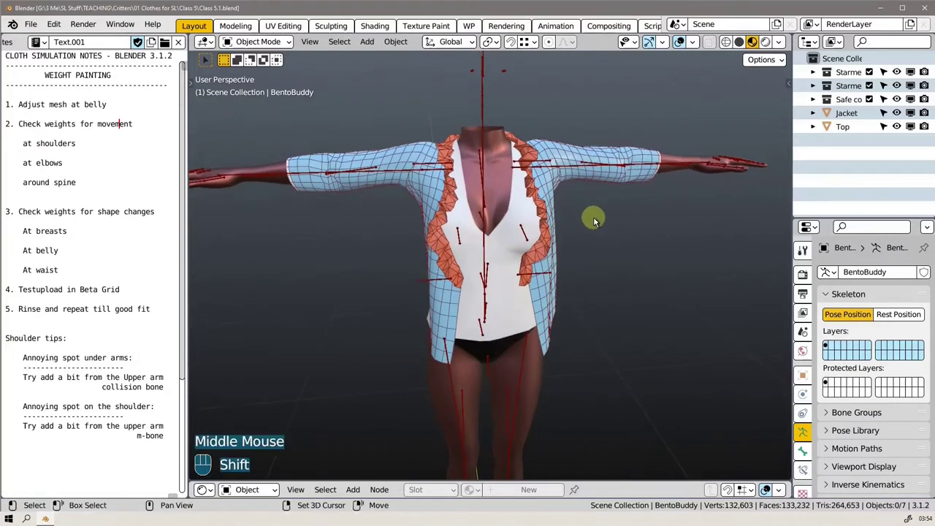
left_click_drag(595, 229, 583, 262)
left_click_drag(582, 261, 619, 266)
scroll("up", 3)
left_click_drag(531, 267, 415, 252)
left_click_drag(484, 228, 389, 195)
scroll("up", 3)
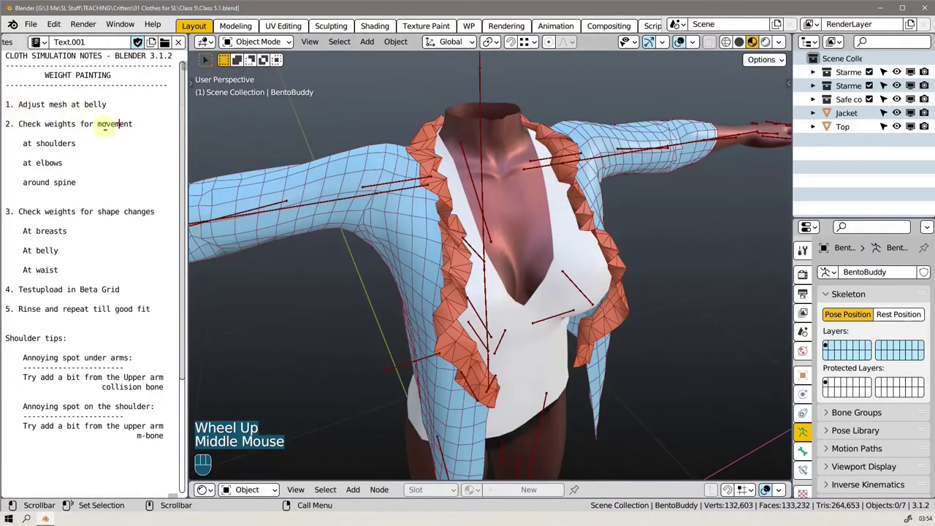
scroll("down", 3)
left_click_drag(479, 298, 507, 272)
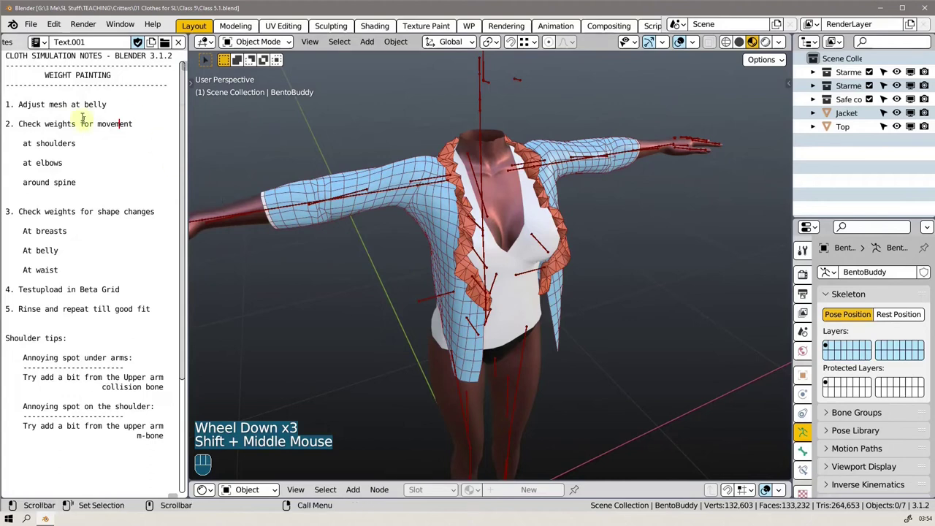
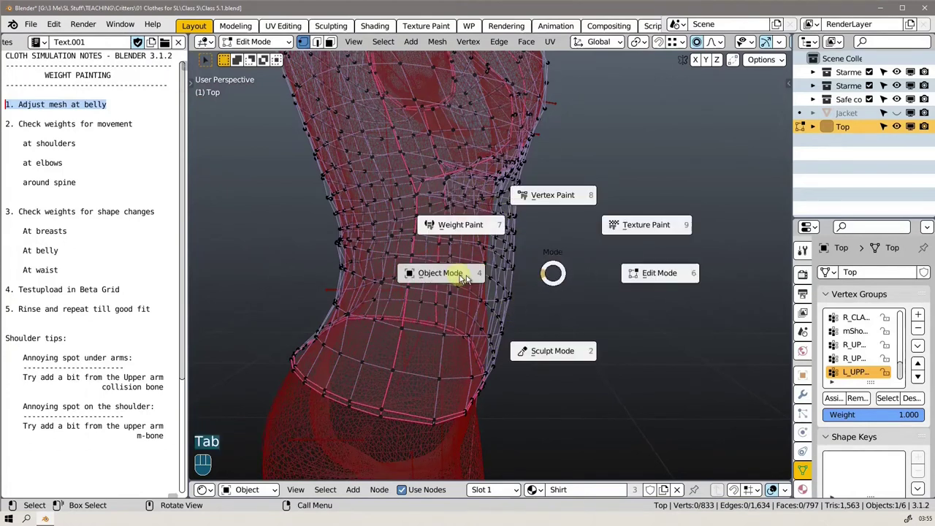
Step: Leave edit mode on the top and settle on a side view of its belly
scroll("down", 3)
key("z")
scroll("down", 3)
left_click_drag(546, 248, 480, 260)
middle_click(531, 242)
left_click_drag(496, 291, 232, 261)
scroll("down", 3)
left_click_drag(470, 285, 778, 298)
scroll("up", 3)
left_click_drag(433, 319, 456, 318)
Step: Make the BentoBuddy skeleton the active object
left_click(400, 290)
left_click(406, 288)
left_click(406, 286)
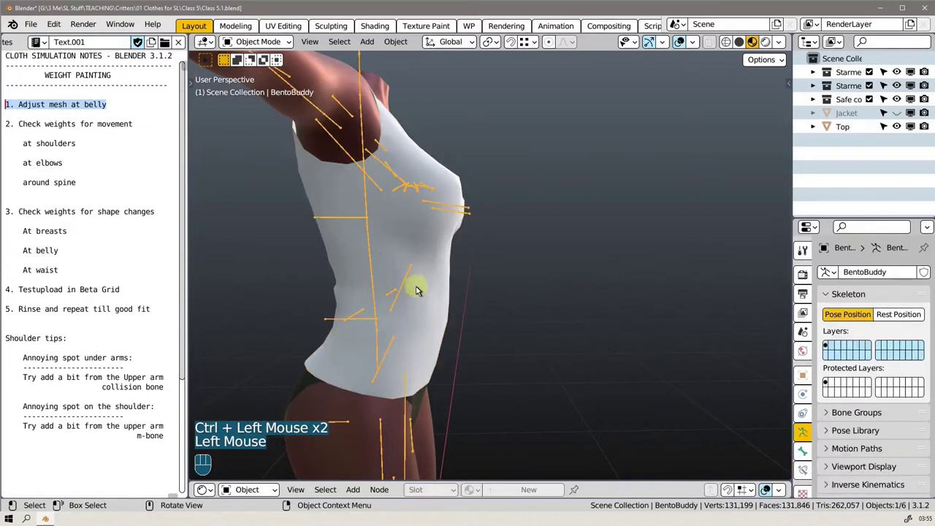
Step: Enter Pose Mode on the skeleton and make the CHEST bone active
key("Tab")
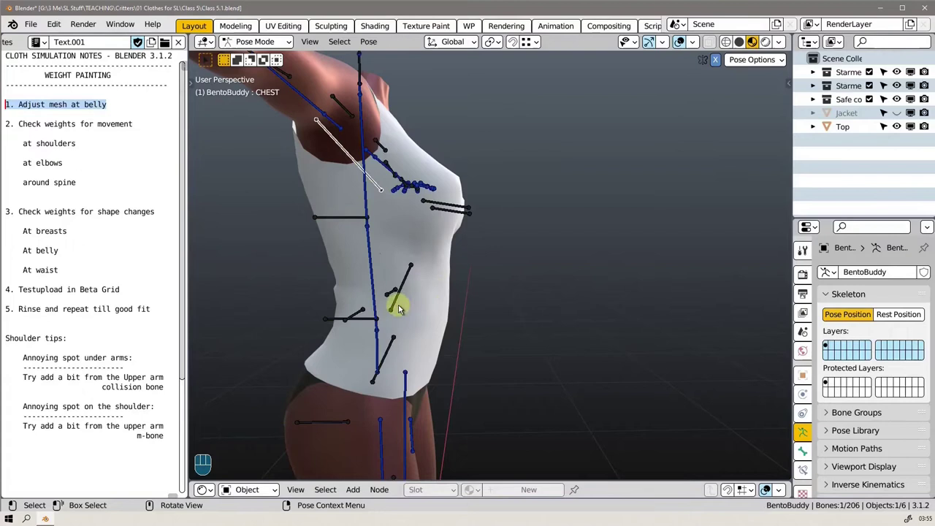
middle_click(405, 305)
left_click(401, 286)
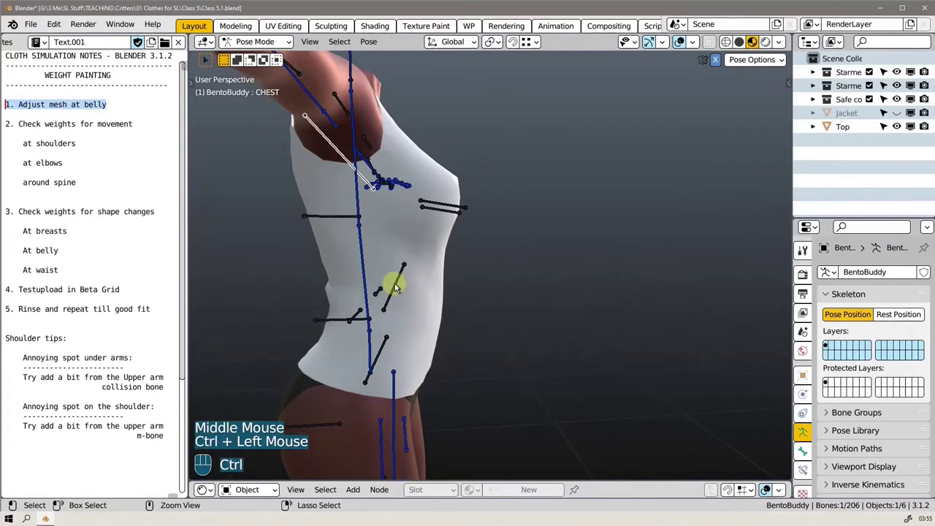
left_click(398, 287)
Step: Rotate the chest bone while watching how the top's belly deforms
left_click_drag(438, 284, 431, 287)
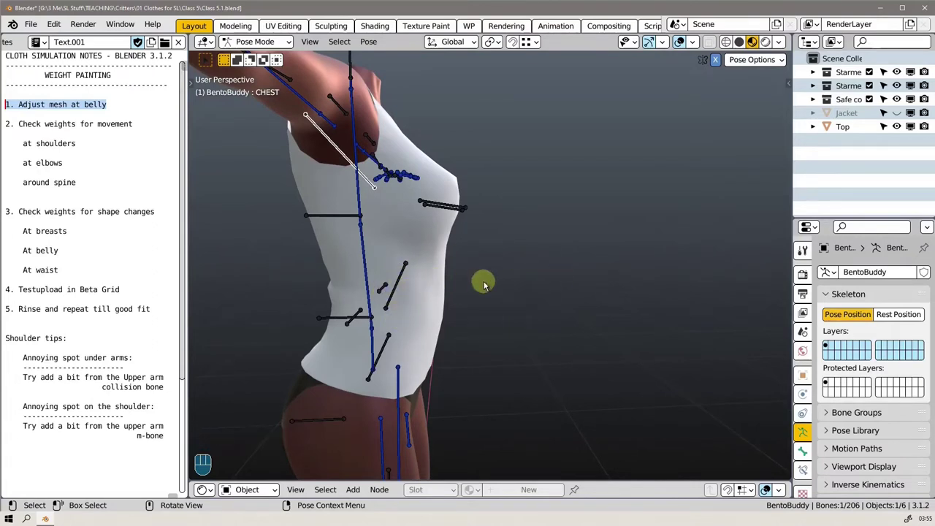
middle_click(444, 297)
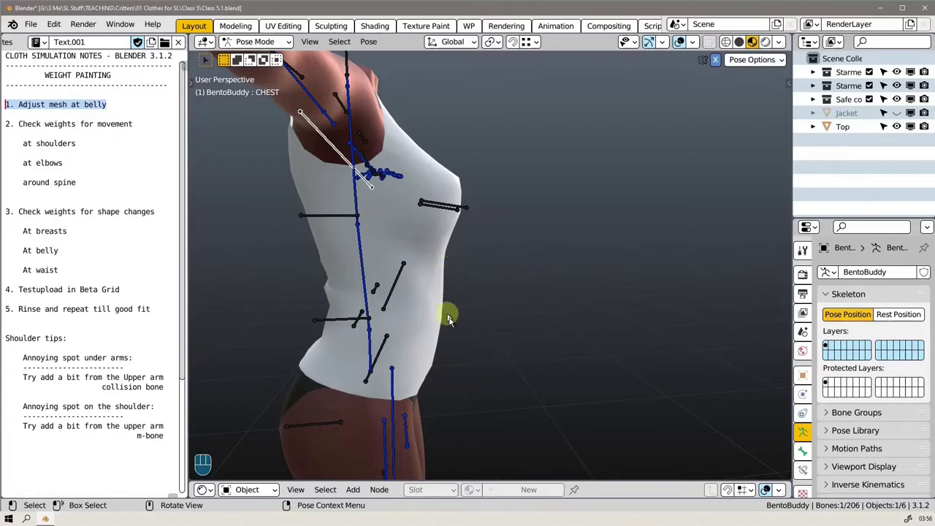
left_click_drag(429, 320, 419, 314)
middle_click(434, 319)
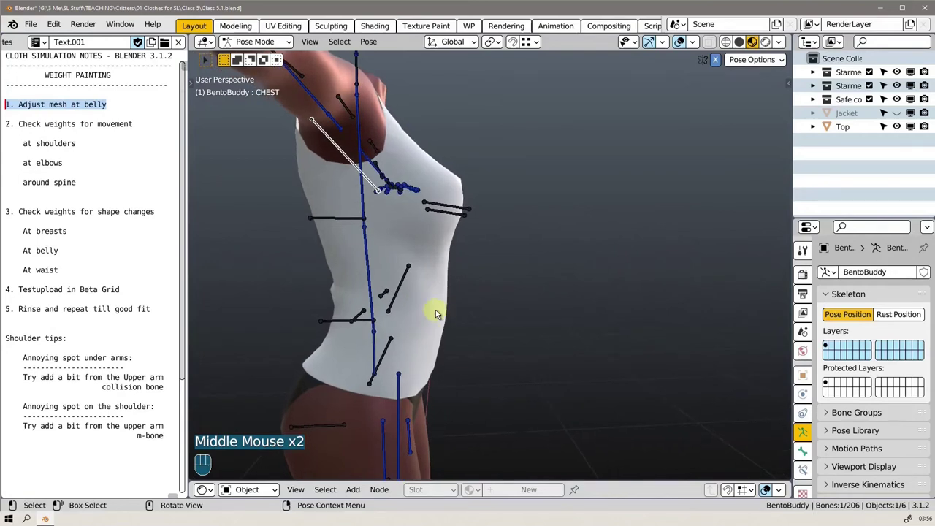
Step: Return to Object Mode from the mode pie and turn to a front view of the avatar
key("Tab")
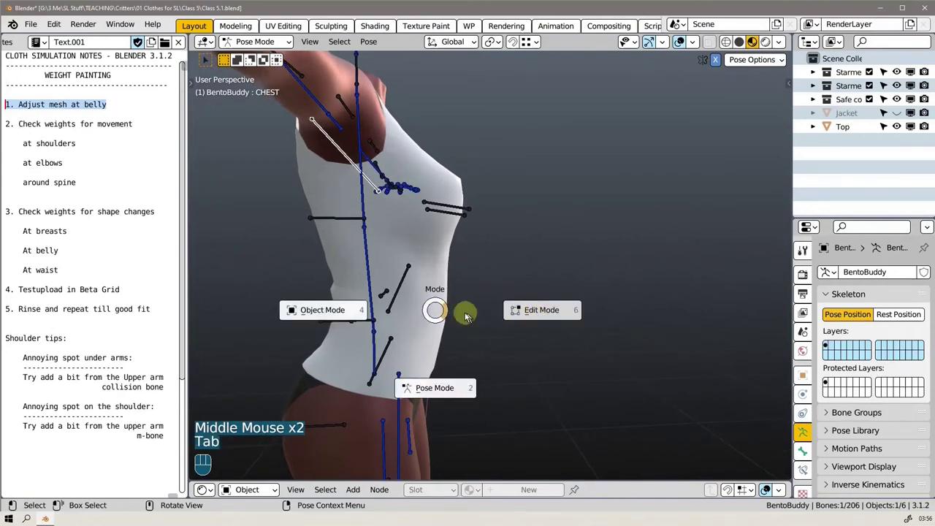
key("Tab")
left_click(462, 304)
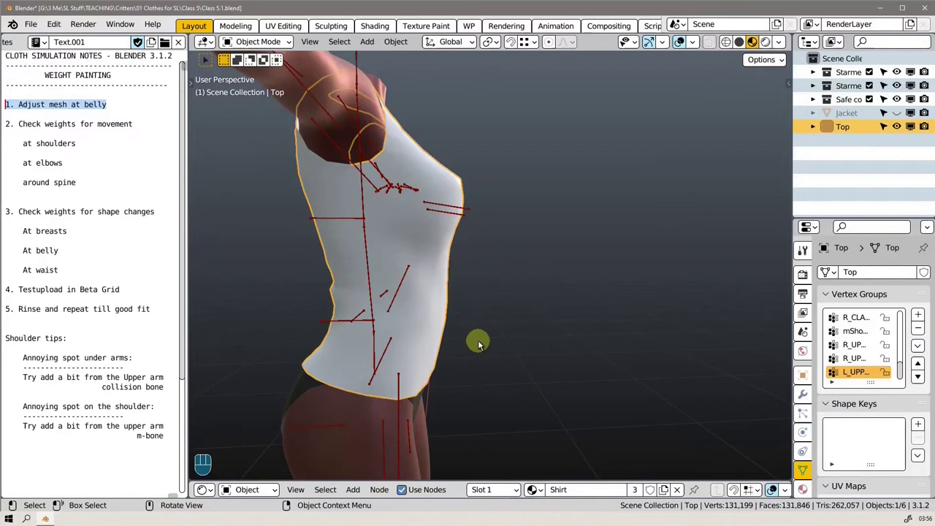
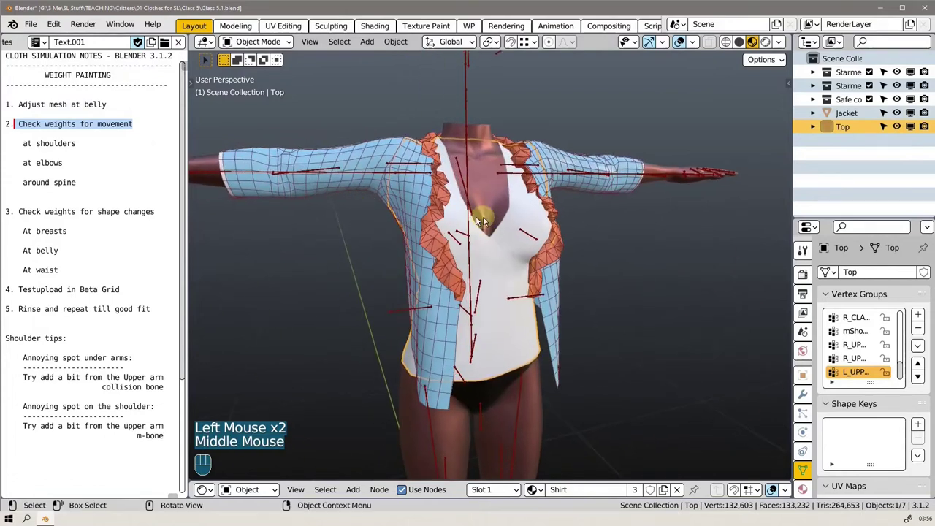
middle_click(490, 231)
left_click_drag(473, 218, 451, 219)
Step: Unhide the Jacket in the outliner and make it the active object
left_click(571, 174)
left_click(473, 110)
left_click(563, 155)
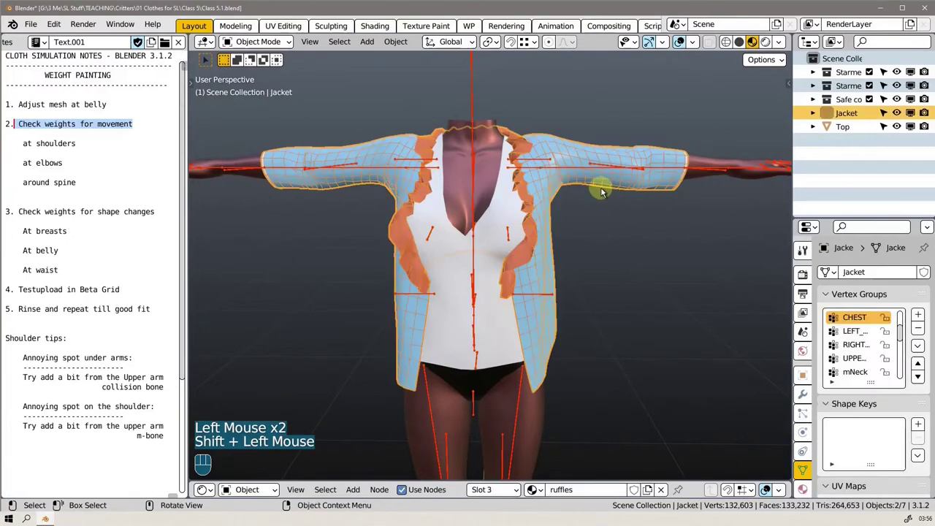
Step: Switch the jacket into Weight Paint mode to review its vertex groups
key("Tab")
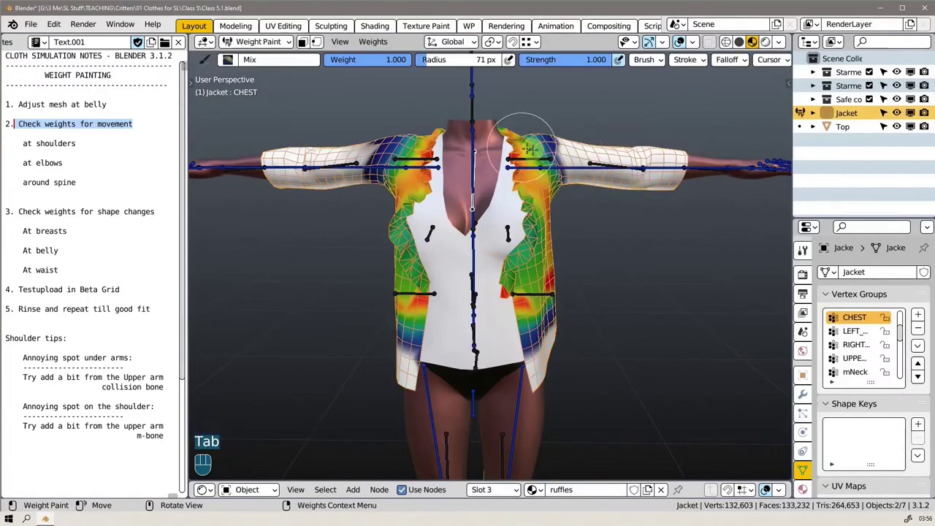
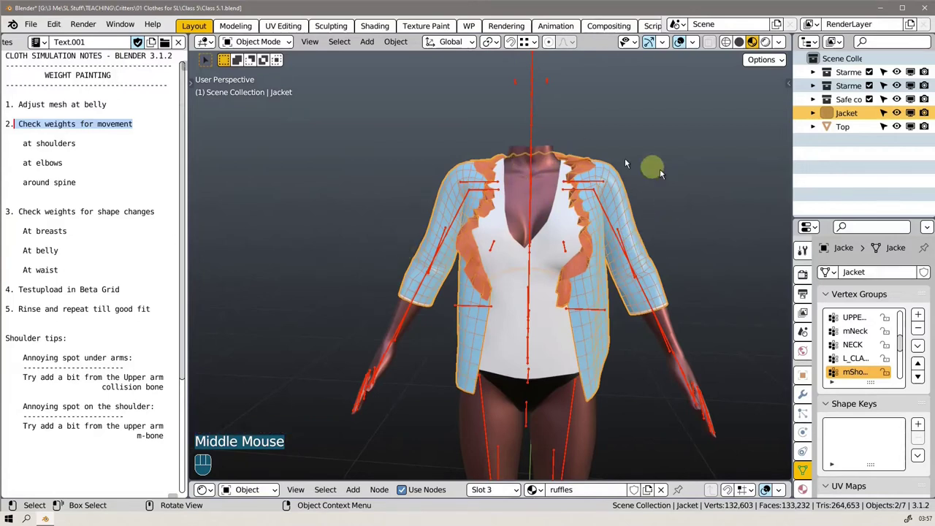
left_click_drag(413, 220, 628, 231)
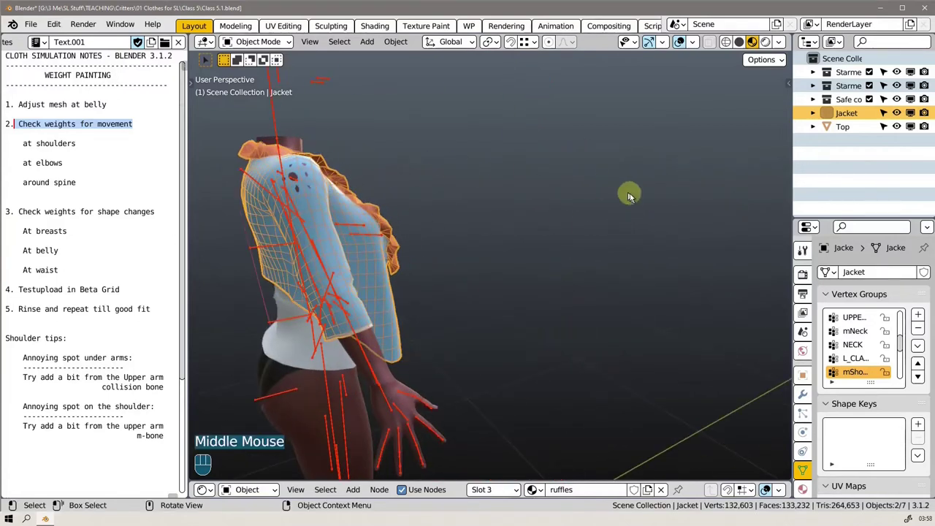
left_click_drag(501, 187, 315, 194)
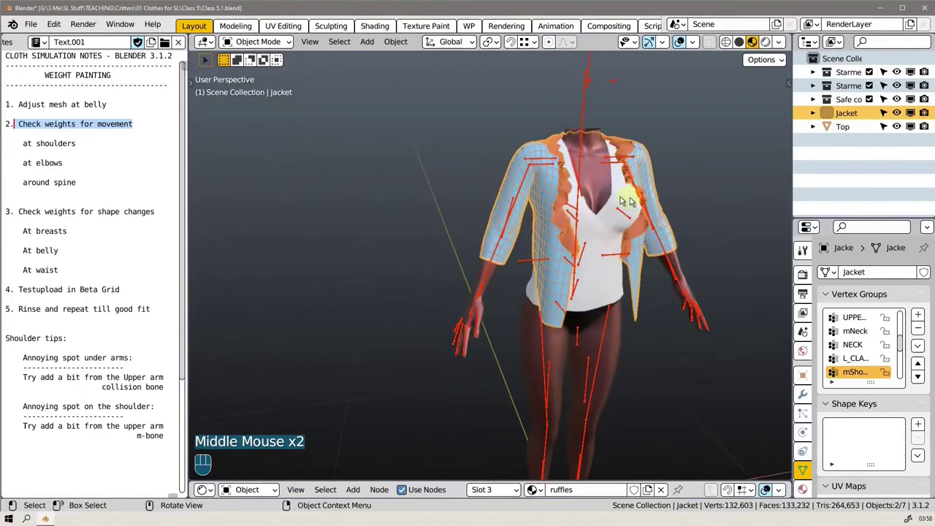
middle_click(604, 200)
left_click_drag(489, 242, 200, 229)
scroll("down", 3)
scroll("up", 3)
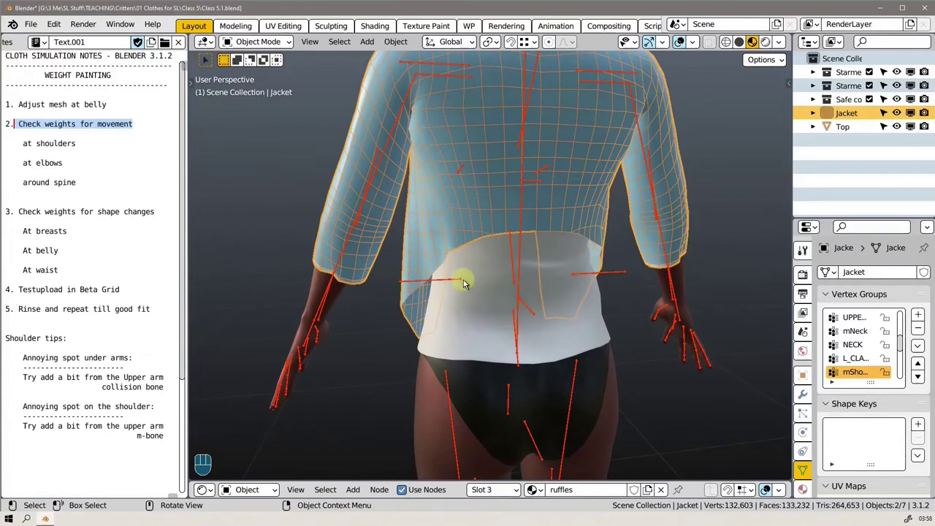
left_click_drag(438, 280, 490, 281)
scroll("down", 3)
left_click_drag(448, 253, 620, 247)
left_click_drag(417, 283, 511, 259)
left_click_drag(485, 261, 601, 265)
scroll("down", 3)
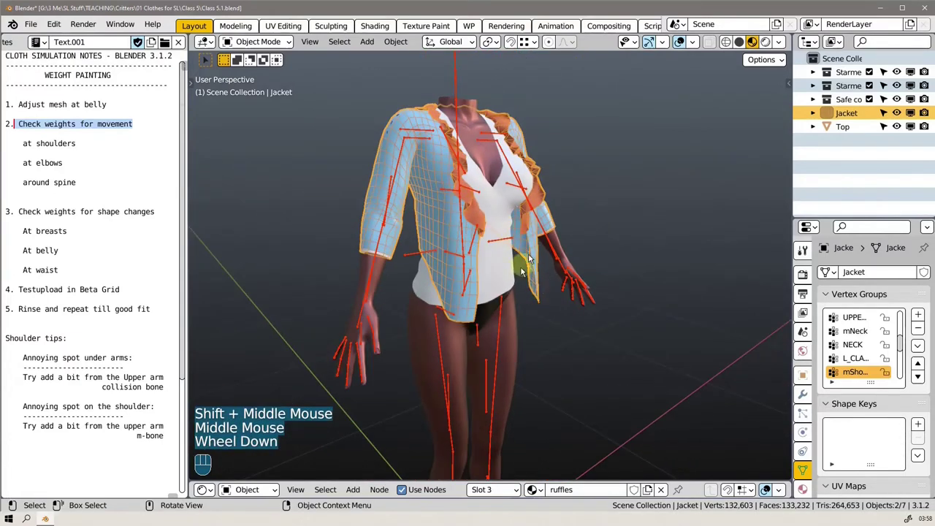
left_click_drag(533, 254, 550, 253)
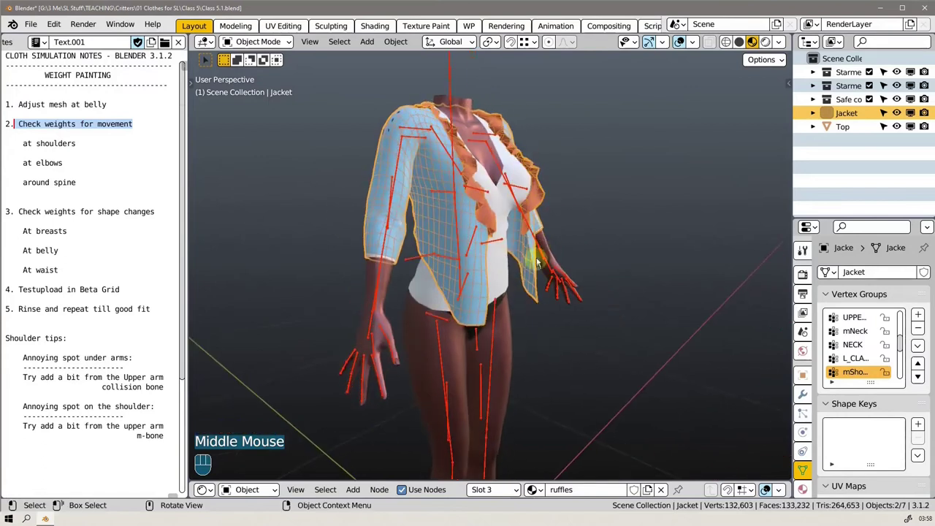
scroll("up", 3)
left_click_drag(484, 252, 503, 247)
left_click_drag(544, 236, 485, 243)
middle_click(548, 241)
middle_click(515, 237)
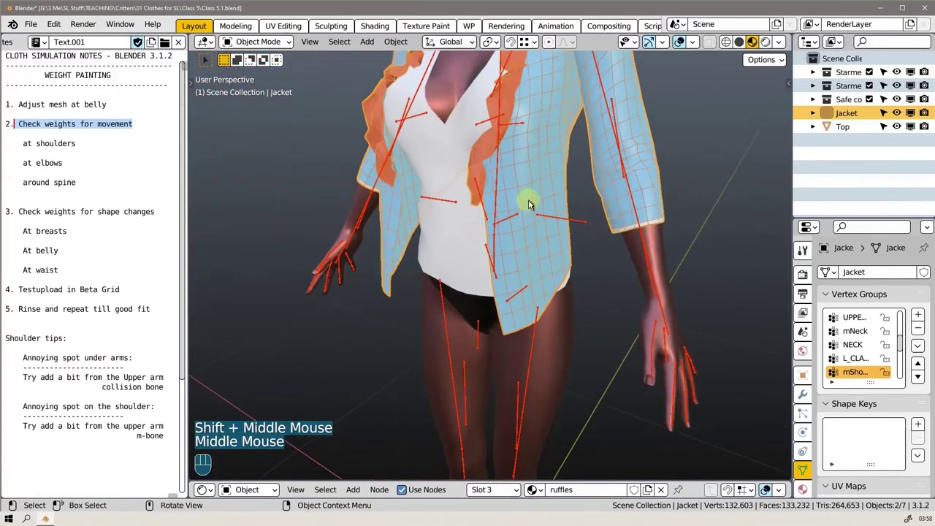
left_click_drag(536, 241, 585, 296)
left_click_drag(567, 277, 618, 266)
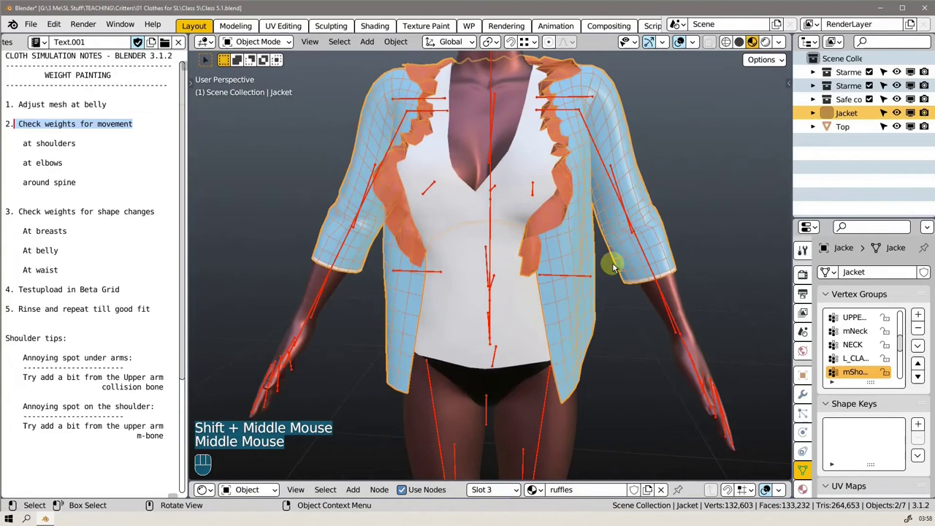
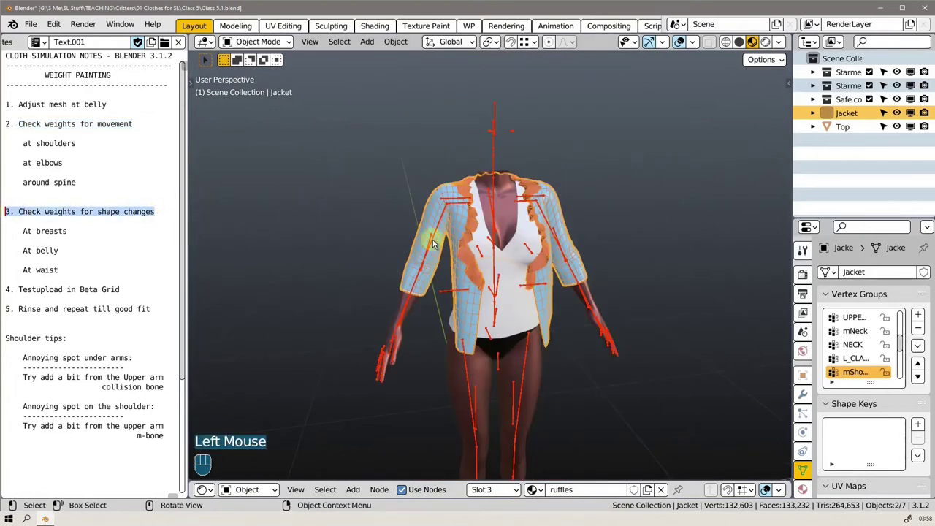
middle_click(471, 249)
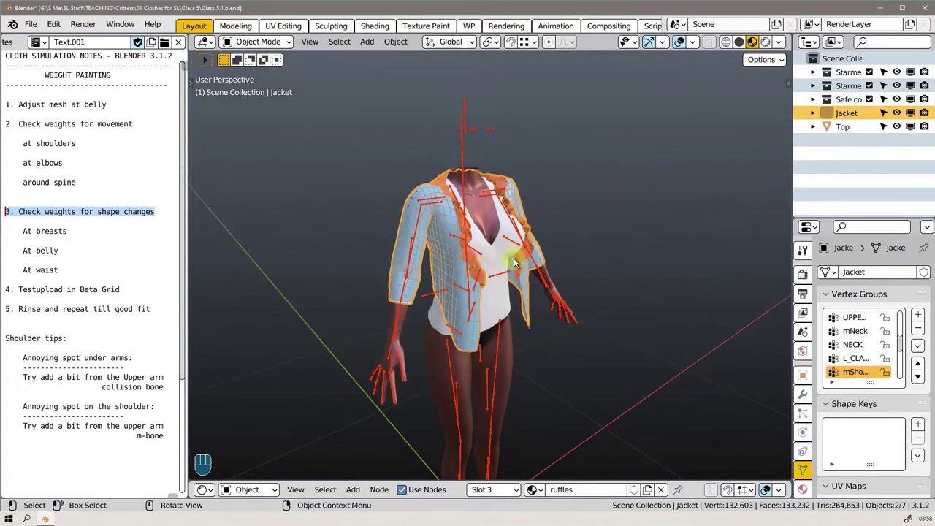
left_click_drag(506, 277, 505, 264)
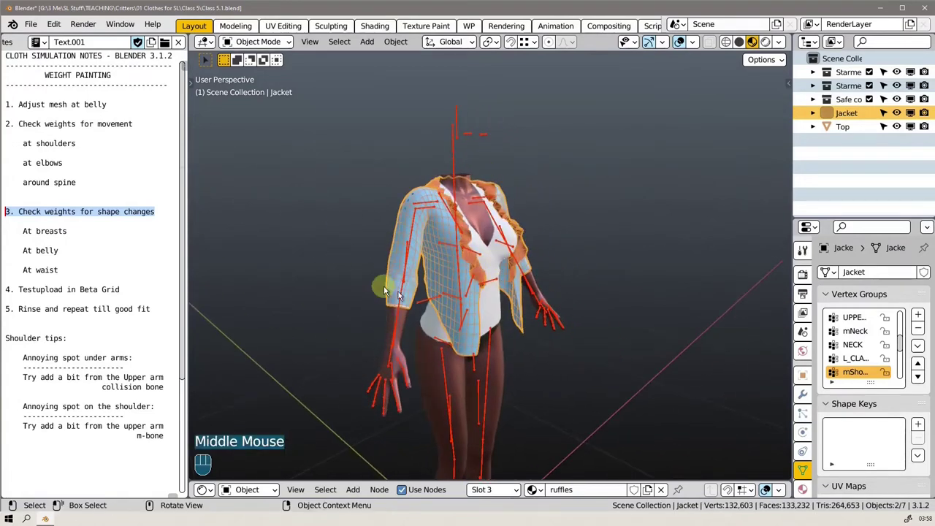
left_click_drag(517, 236, 533, 238)
scroll("down", 3)
scroll("up", 3)
left_click_drag(507, 253, 508, 245)
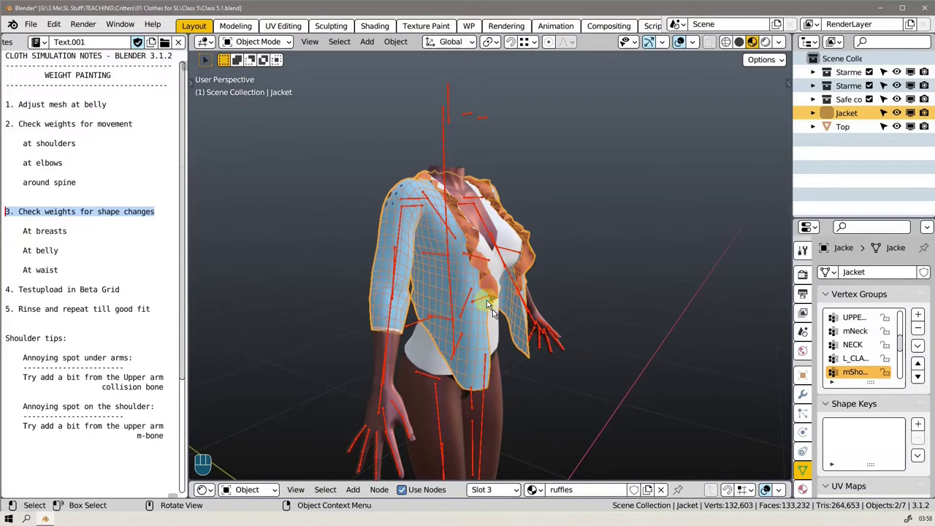
left_click_drag(449, 318, 415, 325)
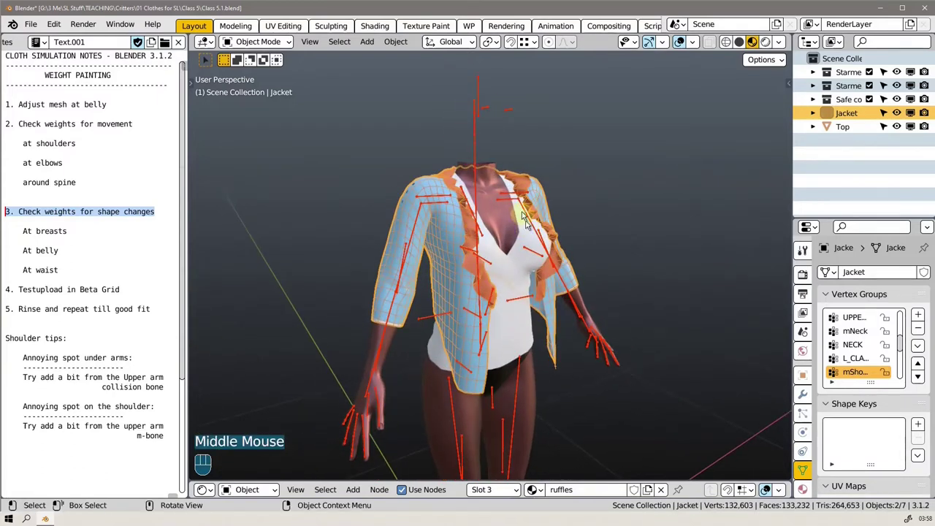
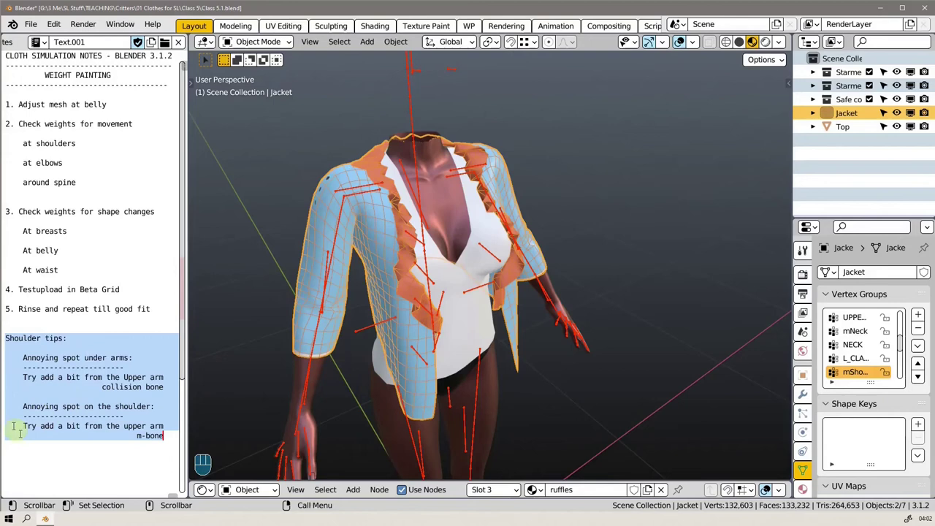
Step: Hide the Jacket in the outliner and select the BentoBuddy armature
left_click_drag(343, 228, 362, 239)
middle_click(360, 181)
left_click_drag(441, 324, 447, 316)
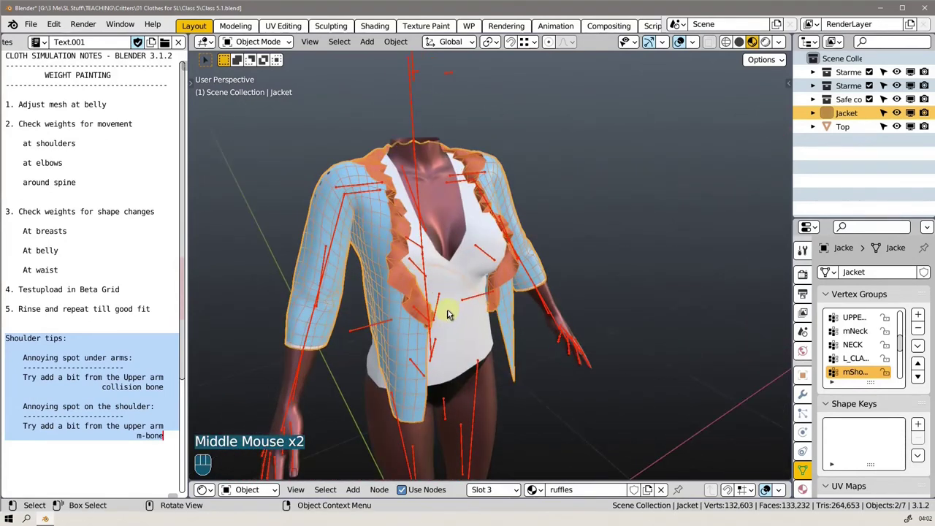
left_click(901, 115)
middle_click(437, 330)
left_click(437, 336)
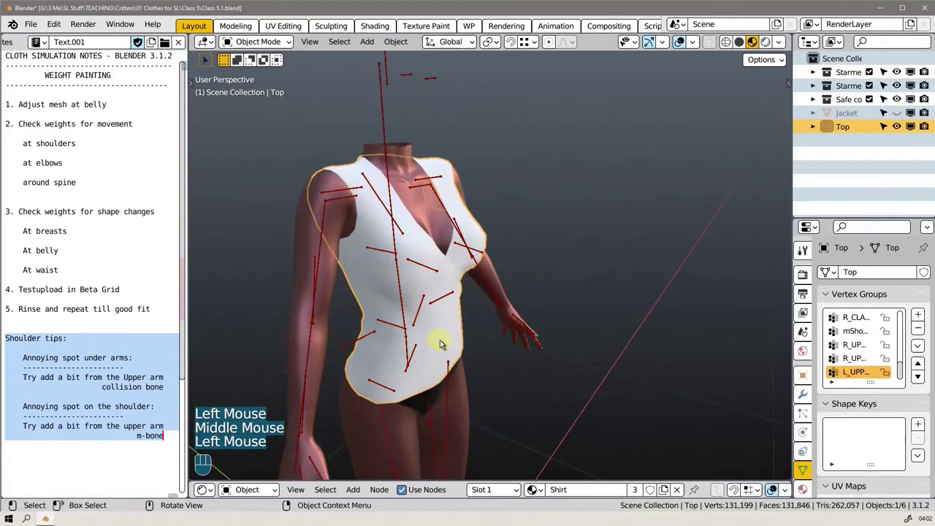
left_click(322, 257)
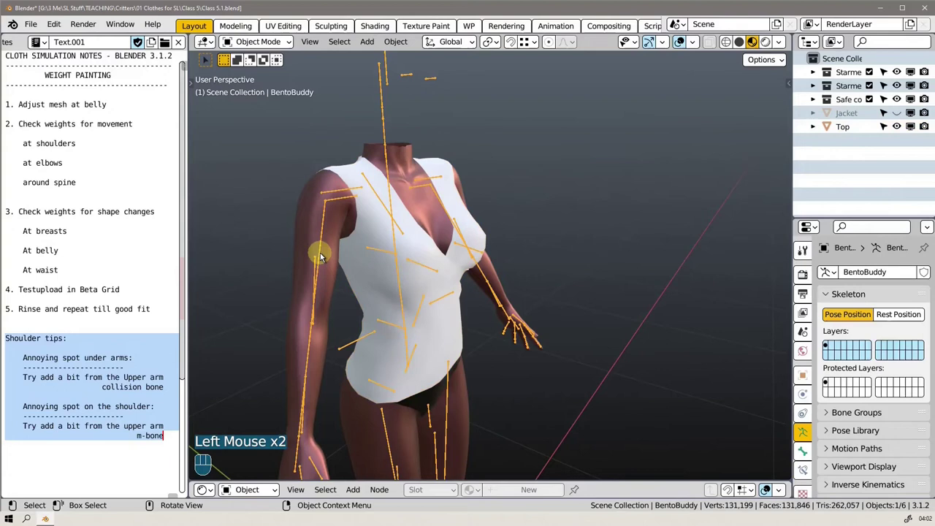
Step: Enter Pose Mode, set the skeleton to its Rest Position T-pose, then select the white top
key("Tab")
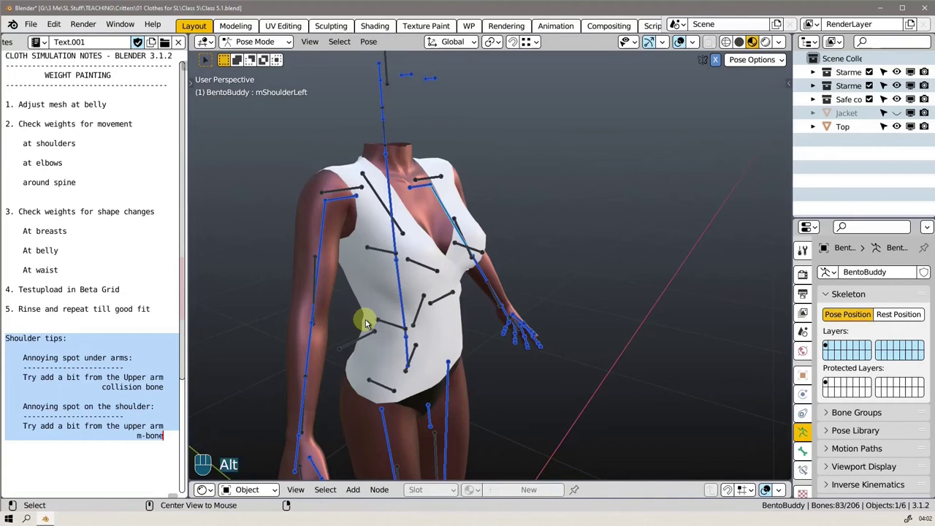
left_click(368, 322)
left_click_drag(411, 303, 448, 297)
scroll("down", 3)
left_click(414, 338)
left_click(419, 333)
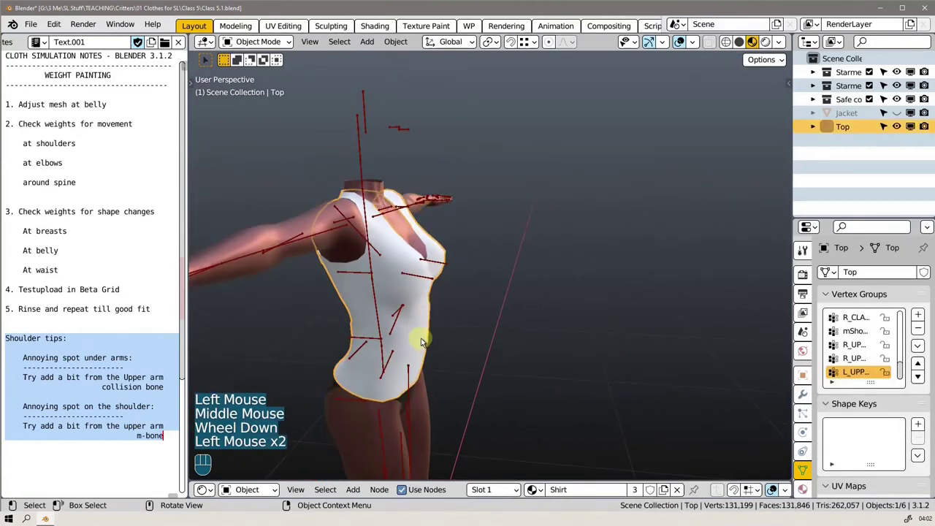
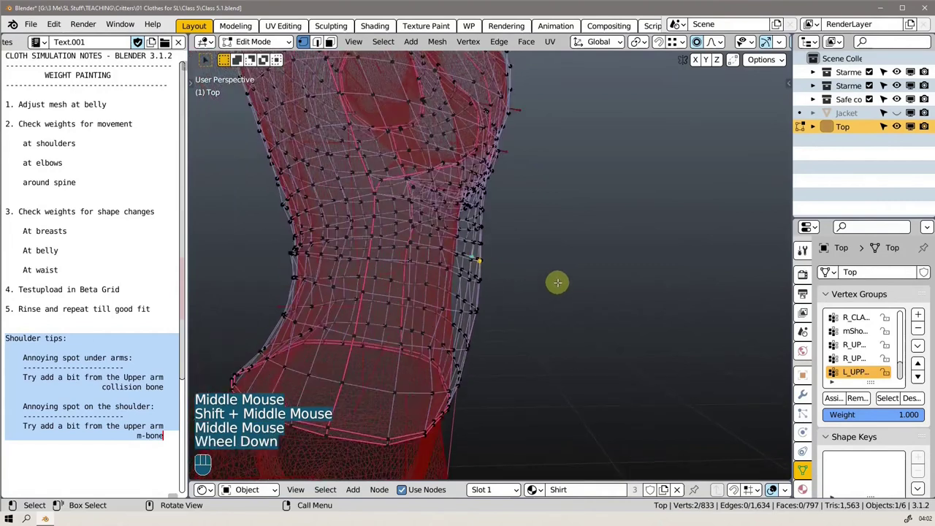
Step: Move the selected belly vertices with proportional editing to reshape the waist
key("g")
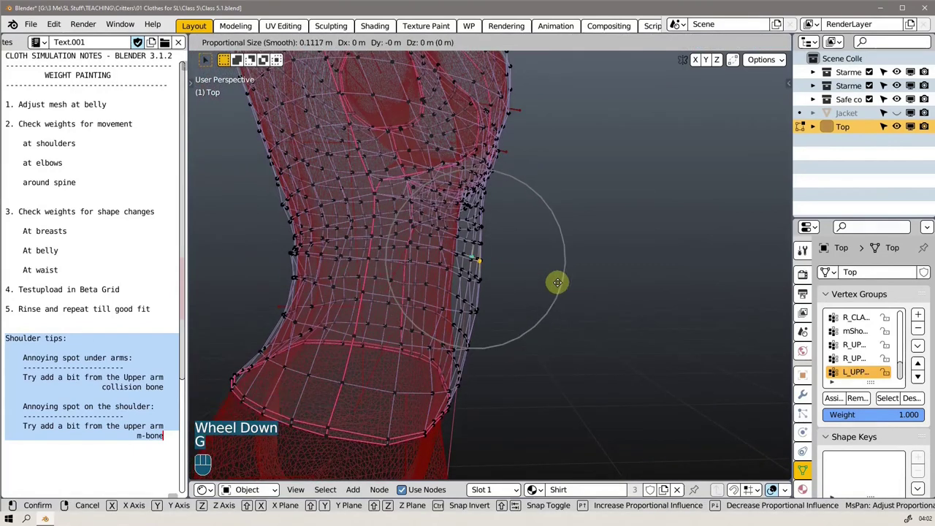
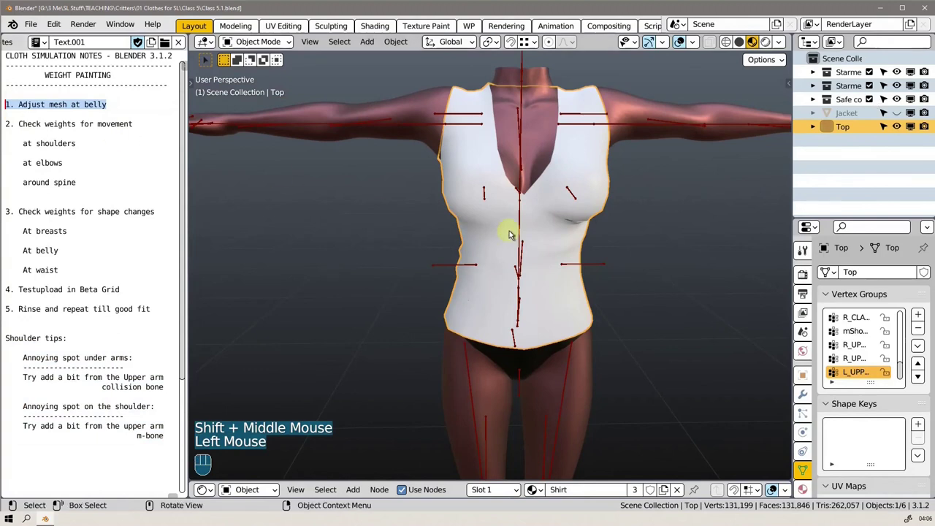
Step: Orbit to view the reshaped top from the side
left_click_drag(500, 265, 629, 271)
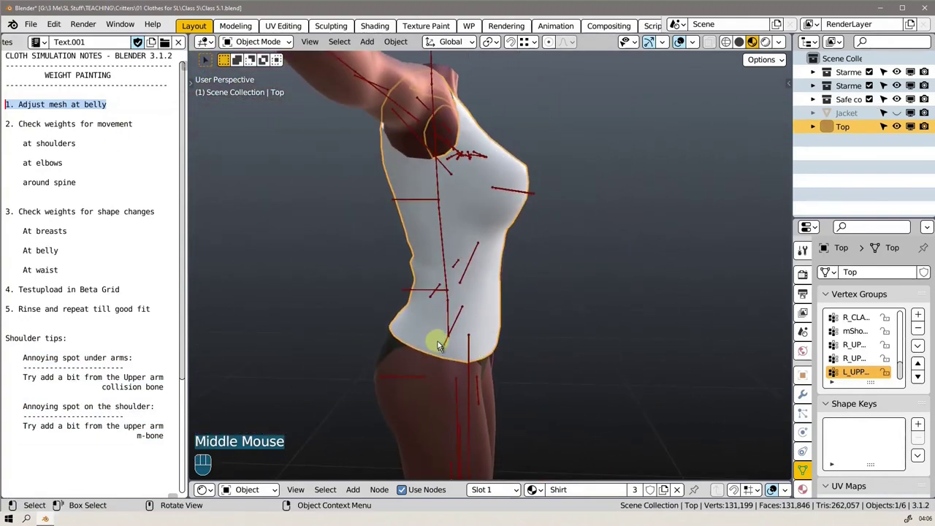